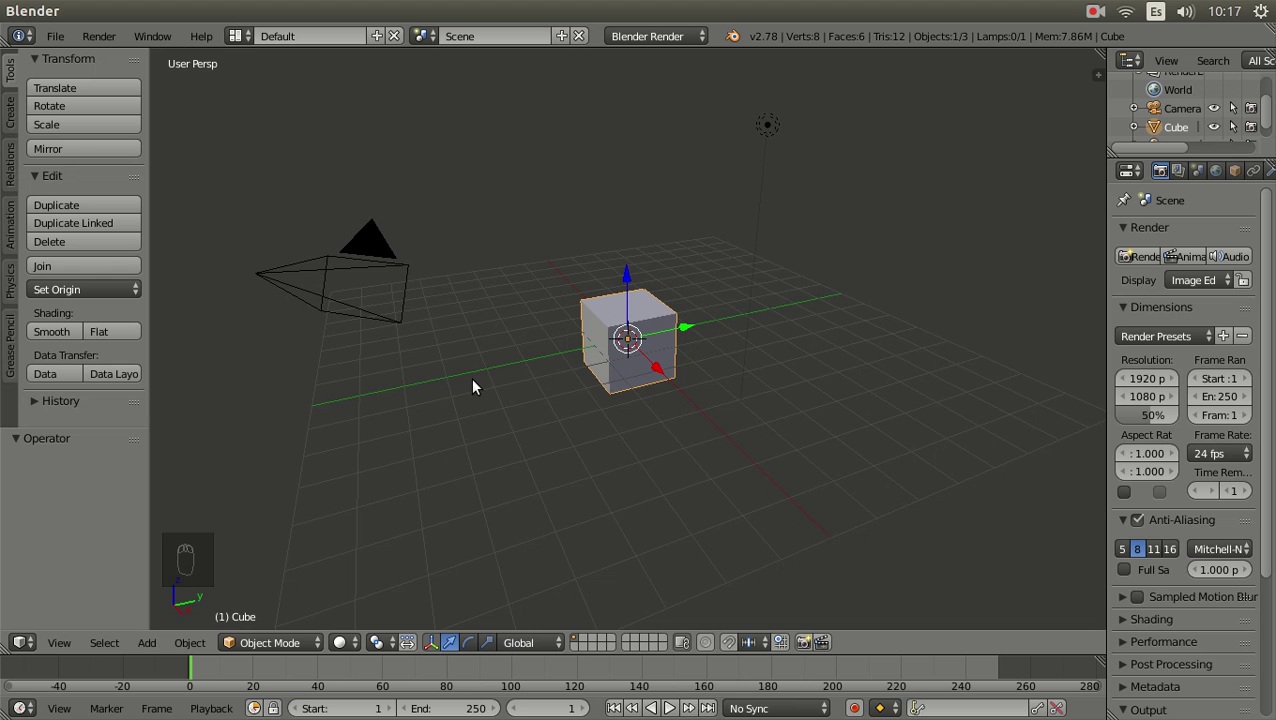
- Orbit the 3D view down to a near-level side angle on the cube and grid
{"action": "middle_click", "coordinate": [746, 369]}
{"action": "left_click_drag", "start_coordinate": [709, 381], "coordinate": [651, 385]}
{"action": "left_click_drag", "start_coordinate": [591, 340], "coordinate": [703, 329]}
- Nudge the view around with numpad 8/2/4/6 step rotations to look down on the scene
{"action": "middle_click", "coordinate": [711, 348]}
{"action": "key", "text": "KP_8"}
{"action": "key", "text": "KP_8"}
{"action": "key", "text": "KP_8"}
{"action": "key", "text": "KP_2"}
{"action": "key", "text": "KP_2"}
{"action": "key", "text": "KP_4"}
{"action": "key", "text": "KP_4"}
{"action": "key", "text": "KP_6"}
{"action": "key", "text": "KP_6"}
{"action": "key", "text": "KP_6"}
{"action": "key", "text": "KP_8"}
{"action": "key", "text": "KP_8"}
{"action": "key", "text": "KP_8"}
- Switch to top view (numpad 7) in orthographic projection (numpad 5), settling straight down on the scene
{"action": "key", "text": "KP_7"}
{"action": "key", "text": "KP_5"}
{"action": "key", "text": "KP_4"}
{"action": "key", "text": "KP_7"}
{"action": "key", "text": "KP_7"}
{"action": "key", "text": "KP_2"}
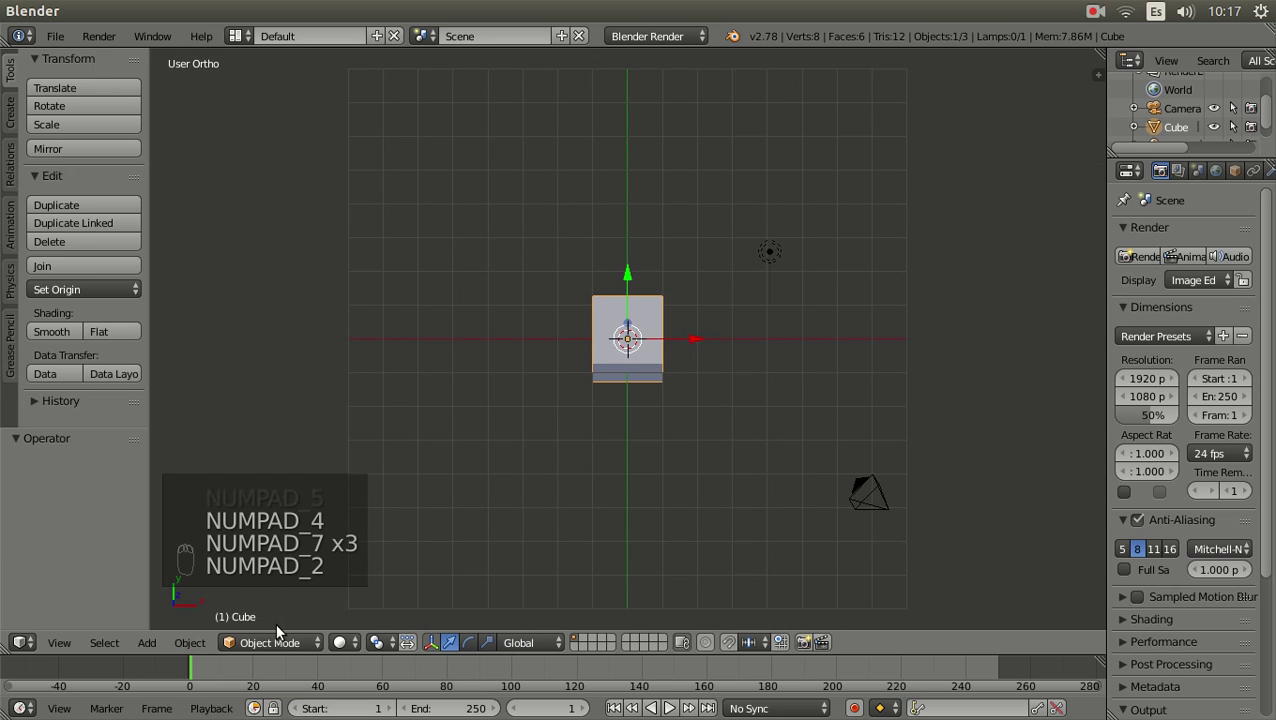